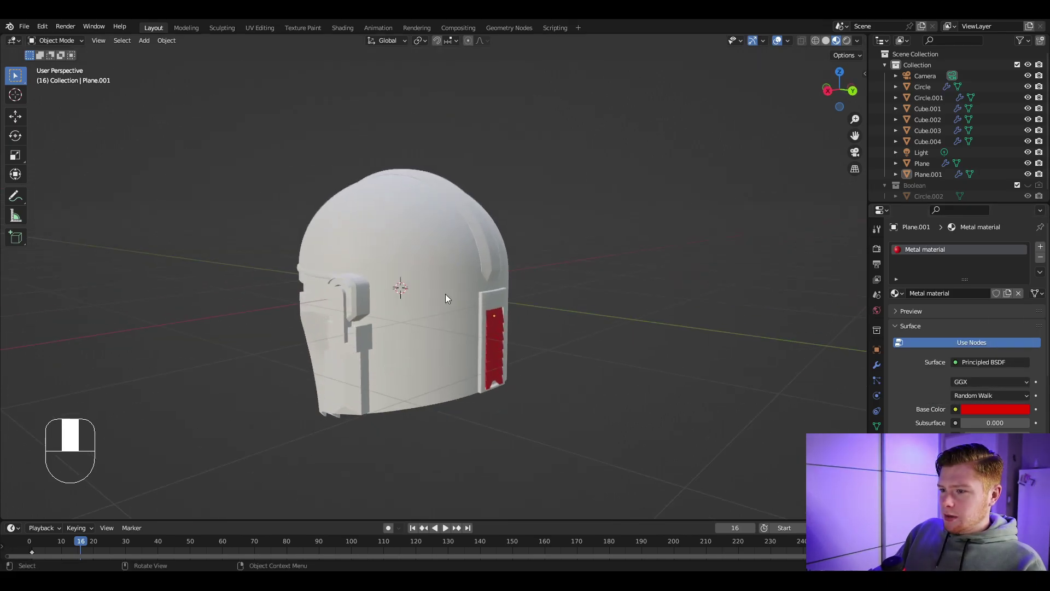
# Link the Metal material to all selected helmet parts and split off a Shader Editor beside the 3D view
pyautogui.click(436, 261)
pyautogui.moveTo(435, 260); pyautogui.dragTo(340, 233)
pyautogui.moveTo(340, 233); pyautogui.dragTo(480, 376)
pyautogui.moveTo(481, 375); pyautogui.dragTo(1042, 279)
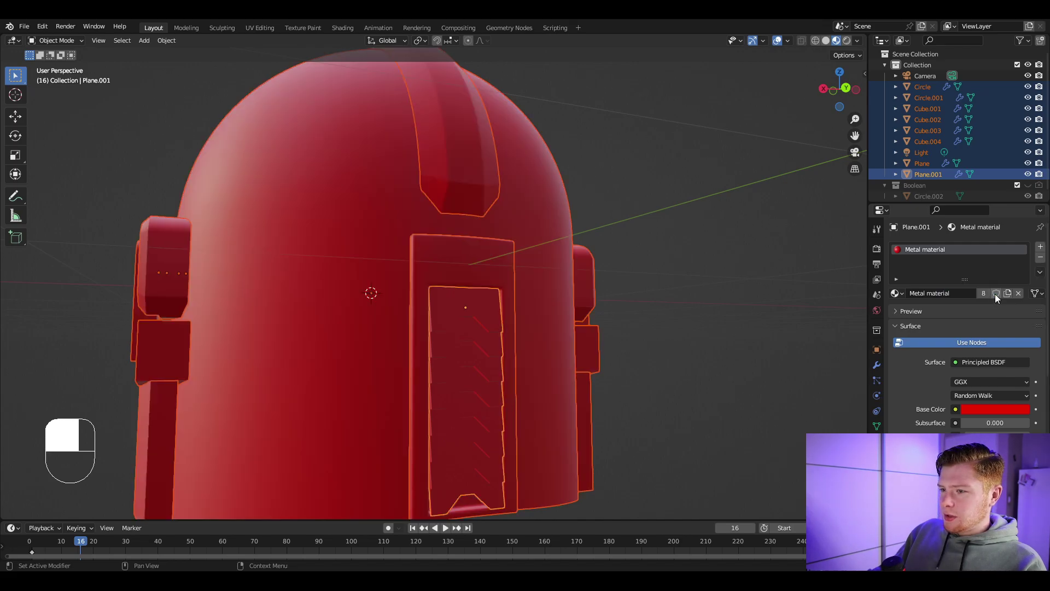
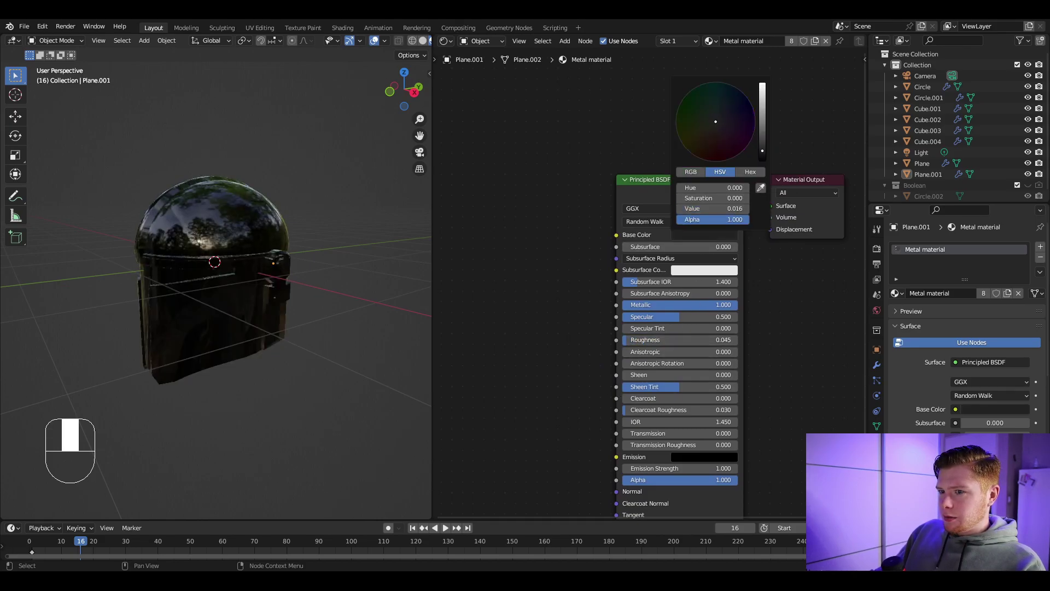
# Set the Principled BSDF to near-black base colour, Metallic 1, low Roughness, and add a Noise Texture node
pyautogui.moveTo(719, 241); pyautogui.dragTo(741, 204)
pyautogui.moveTo(742, 204); pyautogui.dragTo(645, 263)
pyautogui.press('shift+a')
pyautogui.click(644, 264)
# Drive the Noise Texture through Texture Coordinate and Mapping with Scale 3.3, Detail 15, Roughness 0.958
pyautogui.middleClick(644, 263)
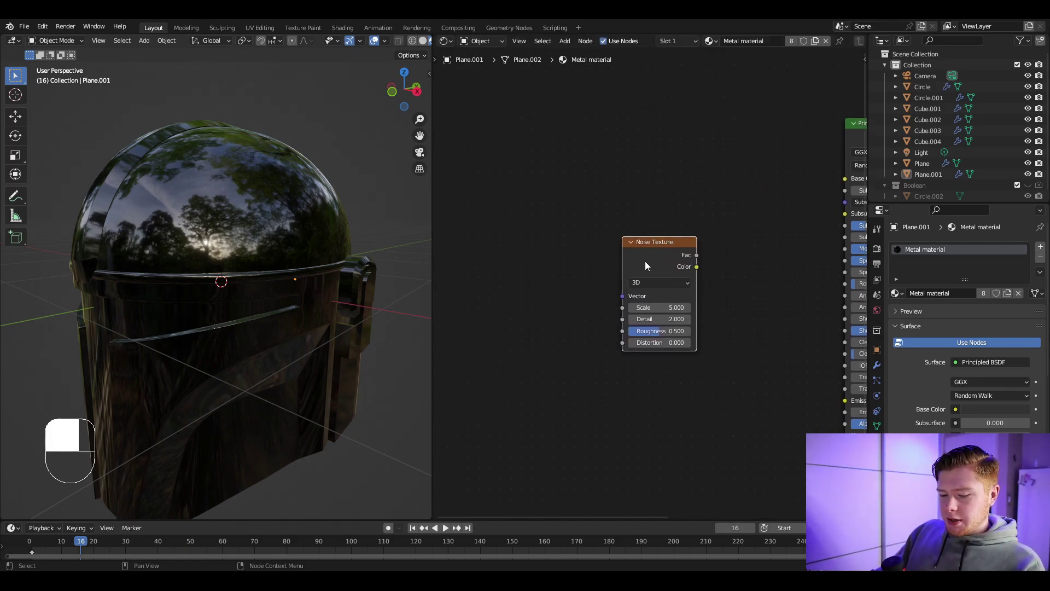
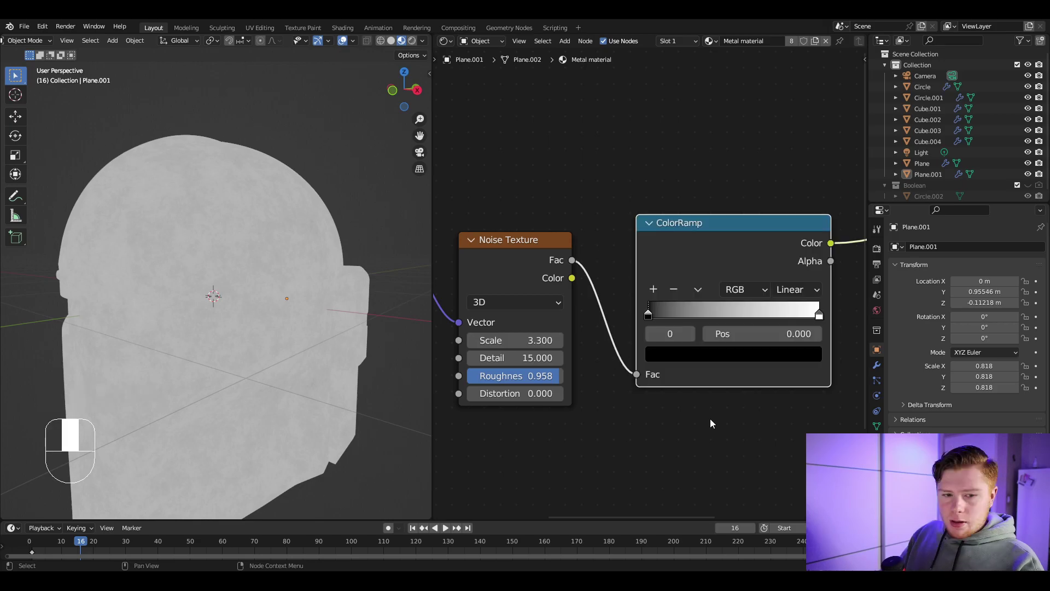
pyautogui.moveTo(722, 277); pyautogui.dragTo(684, 126)
pyautogui.moveTo(684, 126); pyautogui.dragTo(676, 304)
# Run the noise through a ColorRamp and Multiply node into the Principled BSDF
pyautogui.press('shift+a')
pyautogui.moveTo(676, 304); pyautogui.dragTo(711, 372)
pyautogui.moveTo(711, 372); pyautogui.dragTo(99, 333)
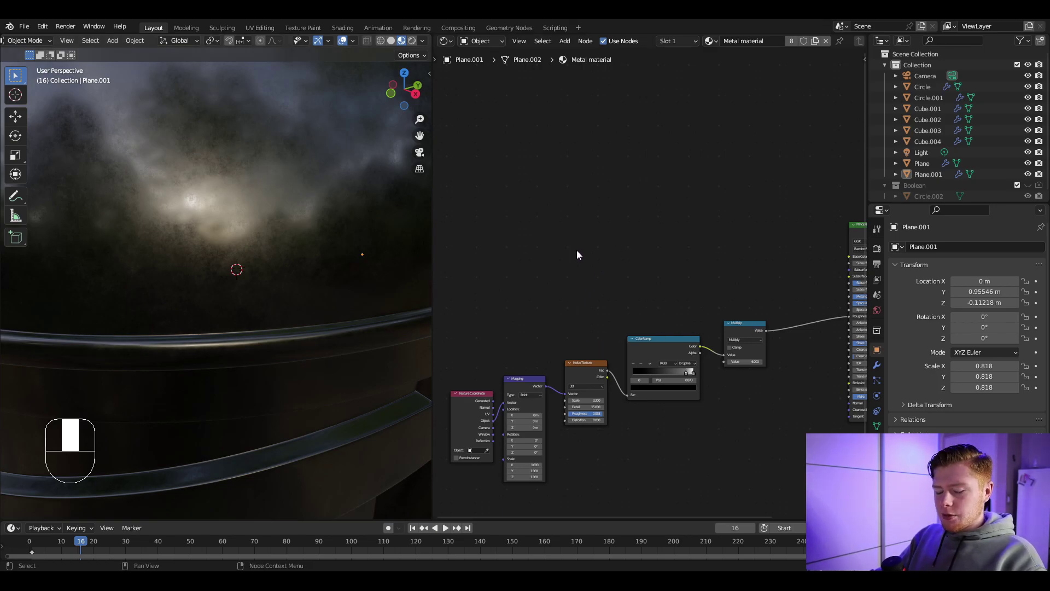
# Add Texture Coordinate and Bevel nodes as the start of the edge-wear mask
pyautogui.press('shift+a')
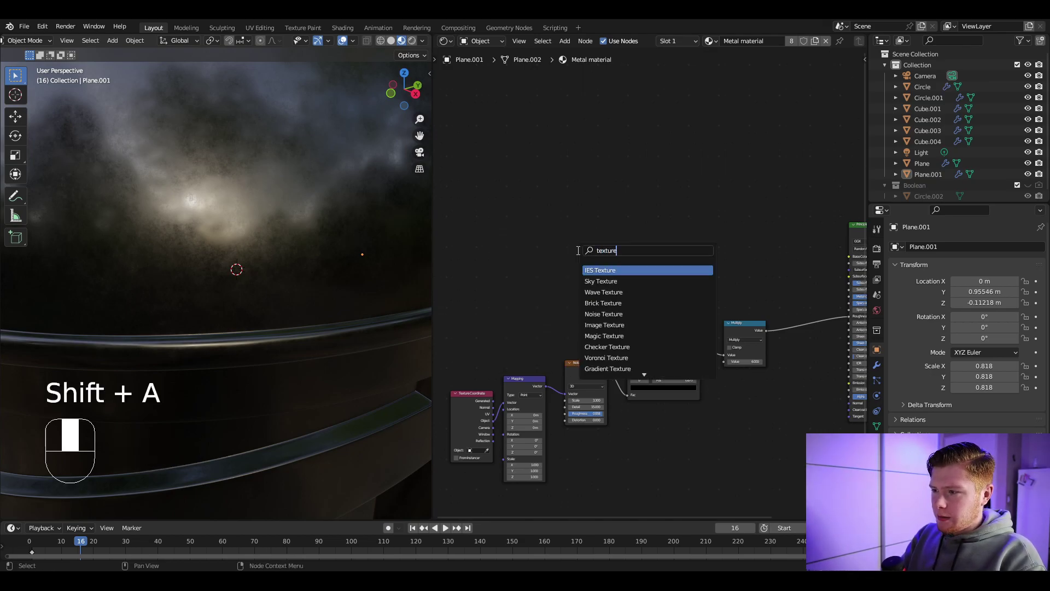
pyautogui.press('shift+a')
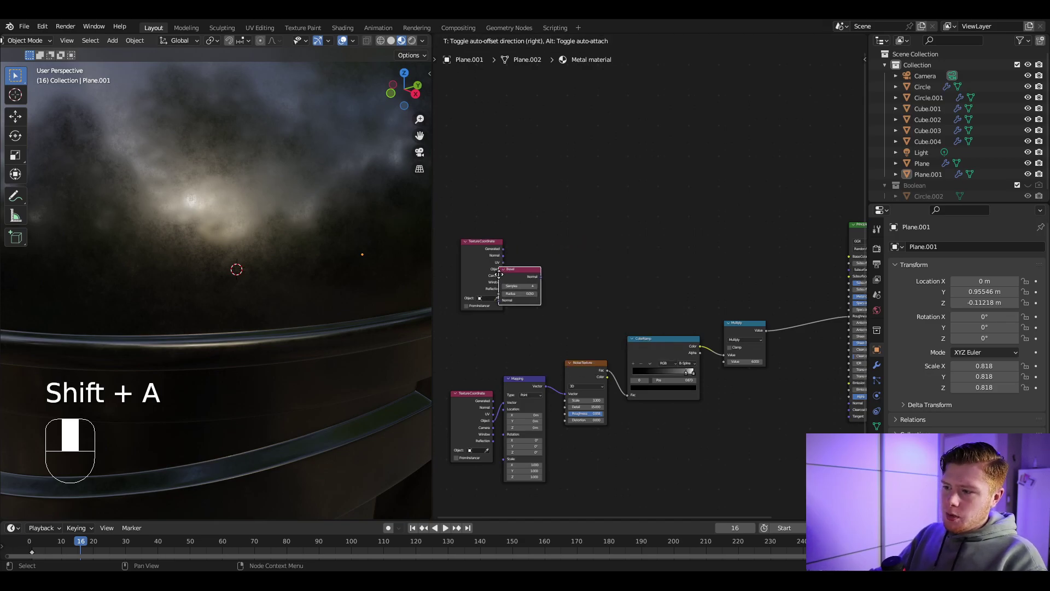
pyautogui.click(563, 295)
pyautogui.middleClick(565, 328)
pyautogui.moveTo(313, 365); pyautogui.dragTo(415, 47)
pyautogui.click(415, 47)
# Wire Normal and Bevel Normal into a Vector Math Subtract, then into a Length node
pyautogui.moveTo(415, 47); pyautogui.dragTo(877, 251)
pyautogui.click(877, 251)
pyautogui.moveTo(877, 250); pyautogui.dragTo(968, 249)
pyautogui.moveTo(969, 249); pyautogui.dragTo(881, 316)
pyautogui.moveTo(881, 316); pyautogui.dragTo(958, 318)
pyautogui.moveTo(958, 318); pyautogui.dragTo(616, 334)
pyautogui.moveTo(616, 334); pyautogui.dragTo(563, 252)
pyautogui.moveTo(563, 252); pyautogui.dragTo(504, 289)
pyautogui.middleClick(503, 288)
pyautogui.click(503, 289)
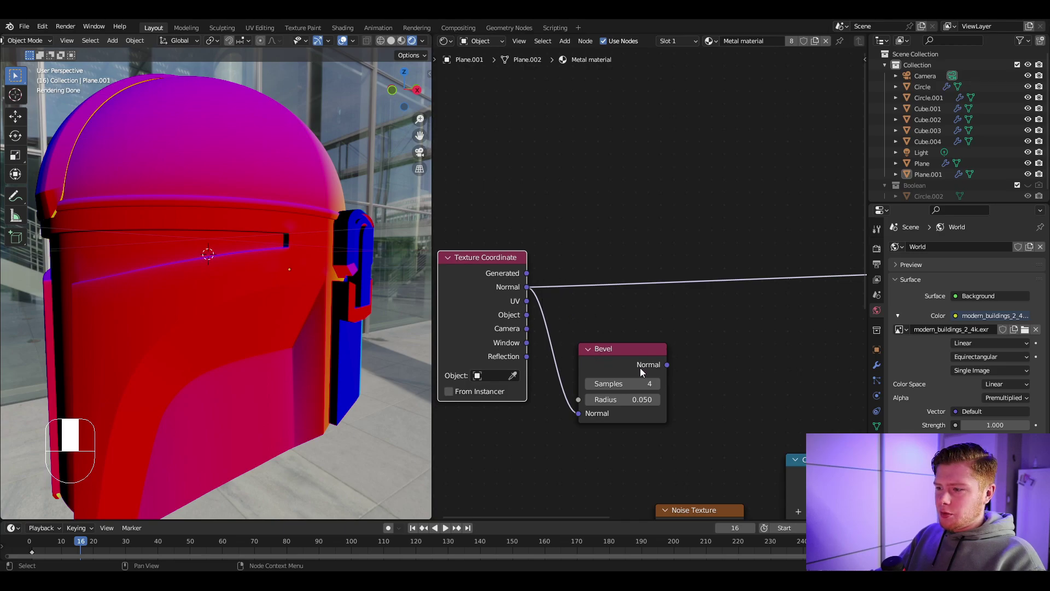
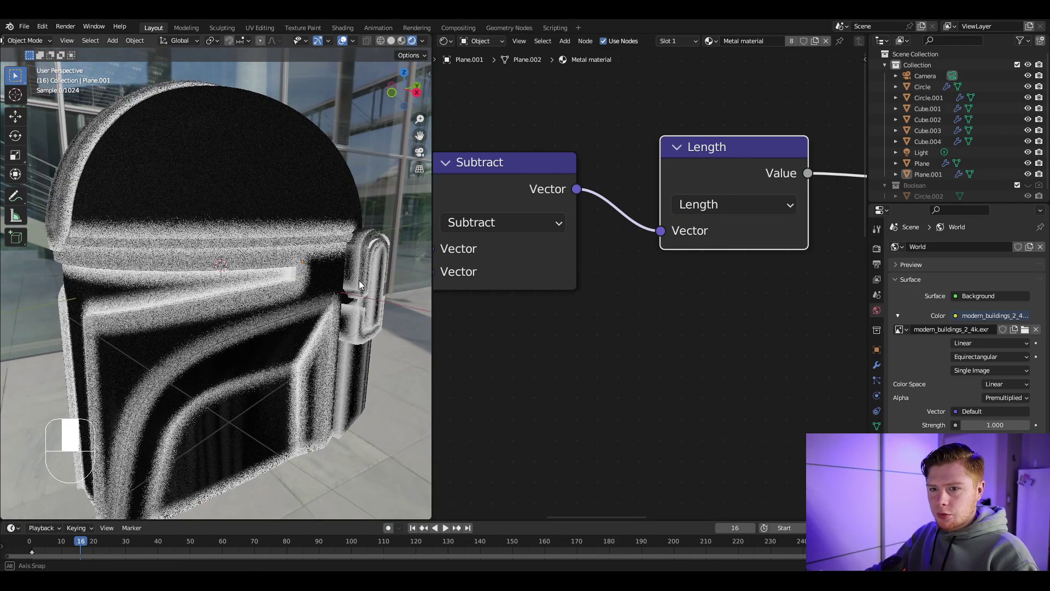
# Add a ColorRamp after the Length node to sharpen the edge-wear mask
pyautogui.press('shift+a')
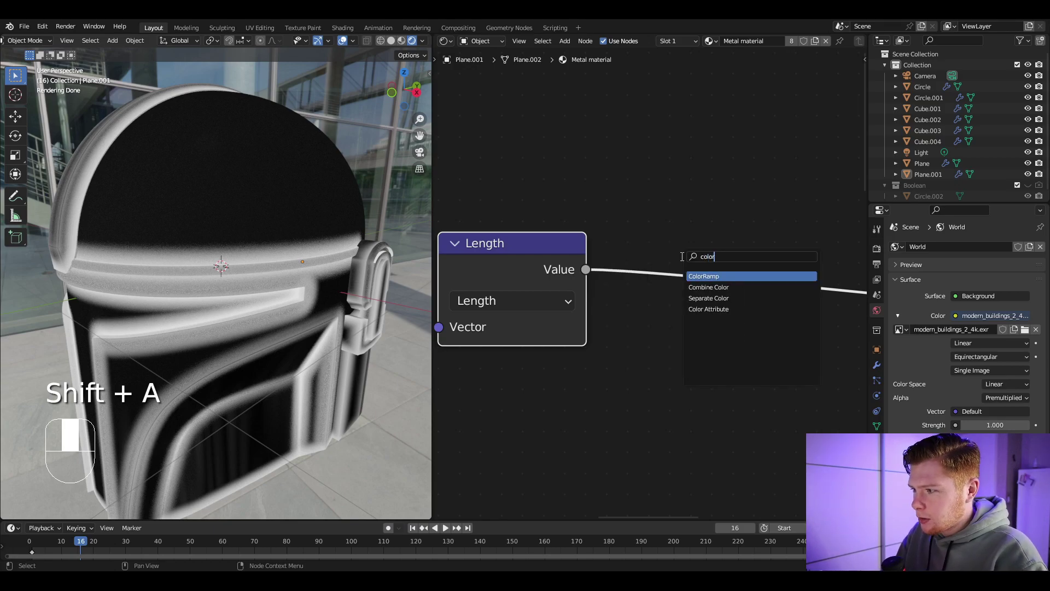
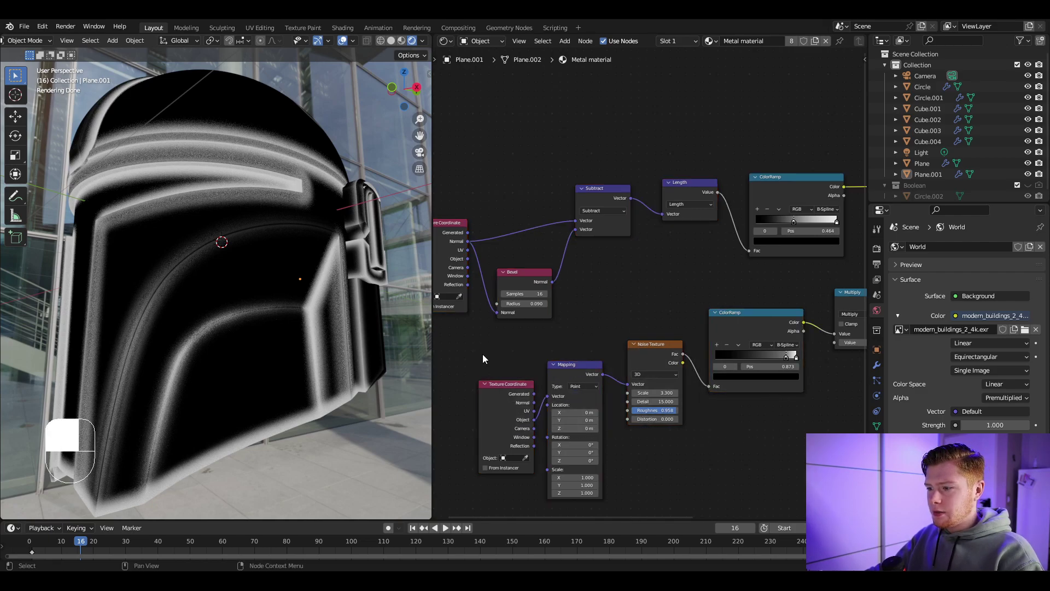
# Duplicate the noise node chain, place the copy and adjust its ColorRamp dark stop
pyautogui.press('shift+d')
pyautogui.moveTo(670, 168); pyautogui.dragTo(718, 275)
pyautogui.press('r')
pyautogui.click(718, 275)
pyautogui.moveTo(718, 275); pyautogui.dragTo(757, 319)
pyautogui.moveTo(757, 318); pyautogui.dragTo(697, 348)
pyautogui.moveTo(697, 349); pyautogui.dragTo(692, 315)
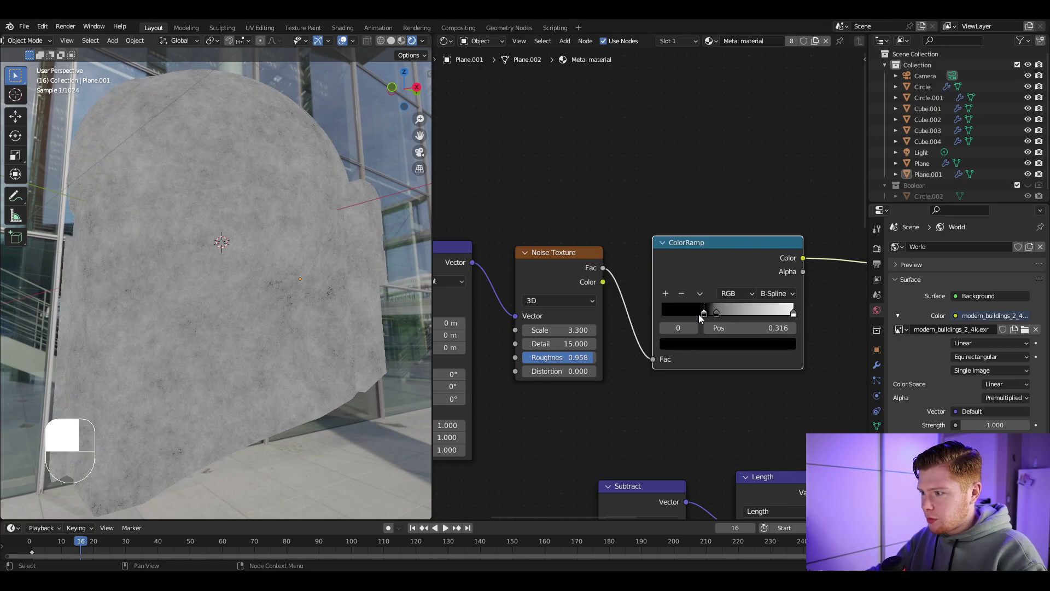
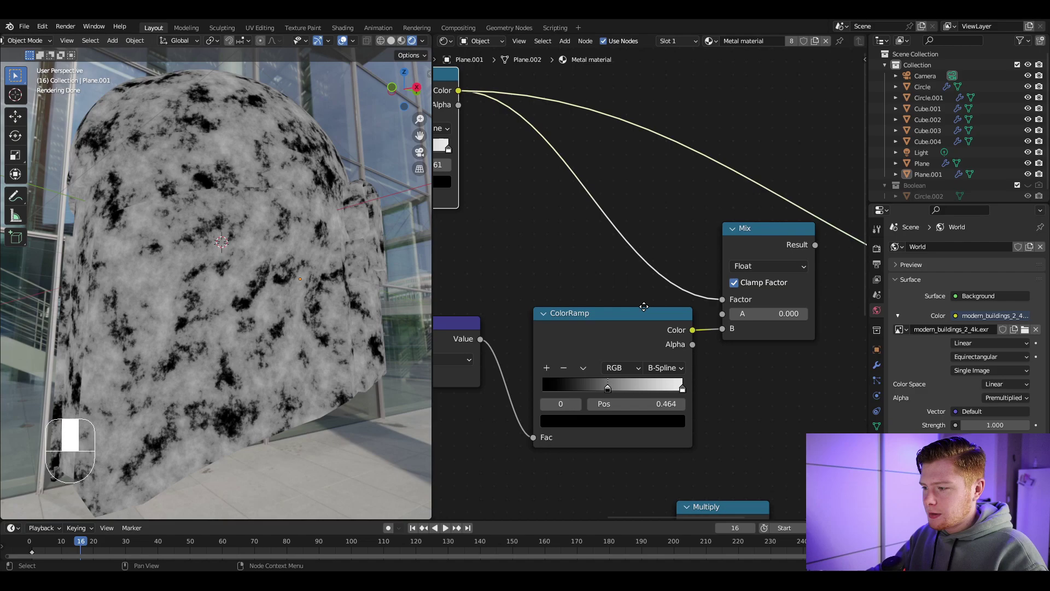
# Blend the edge-wear ramp with the second noise ramp through a Mix node and preview the mask on the helmet
pyautogui.click(651, 342)
pyautogui.moveTo(680, 318); pyautogui.dragTo(684, 244)
pyautogui.click(684, 243)
pyautogui.moveTo(684, 244); pyautogui.dragTo(795, 368)
pyautogui.moveTo(795, 368); pyautogui.dragTo(272, 276)
pyautogui.moveTo(272, 276); pyautogui.dragTo(222, 277)
pyautogui.click(223, 278)
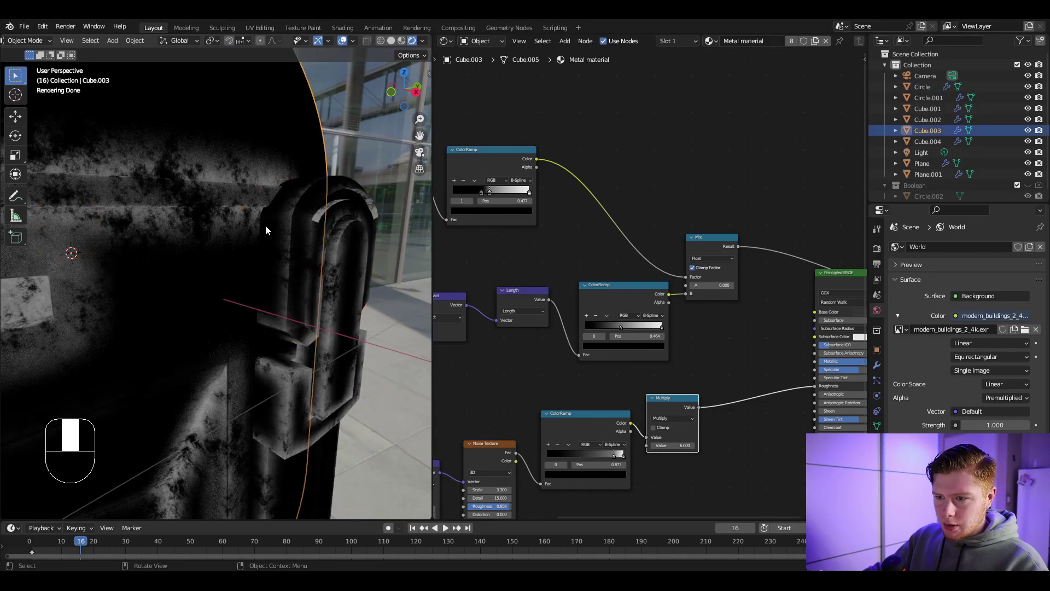
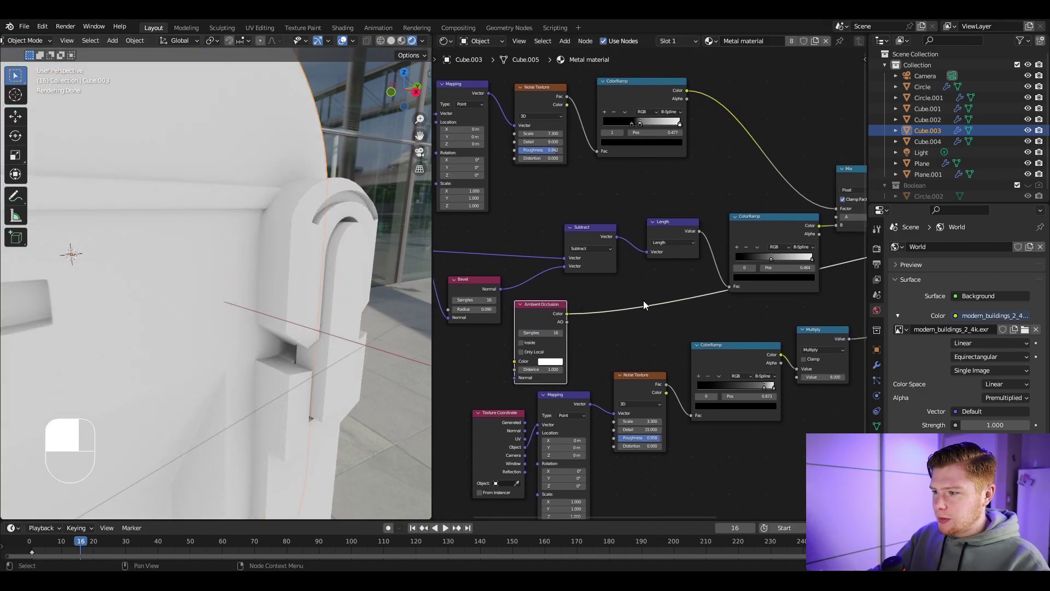
# Add math nodes to combine the wear masks into the Principled BSDF
pyautogui.press('shift+a')
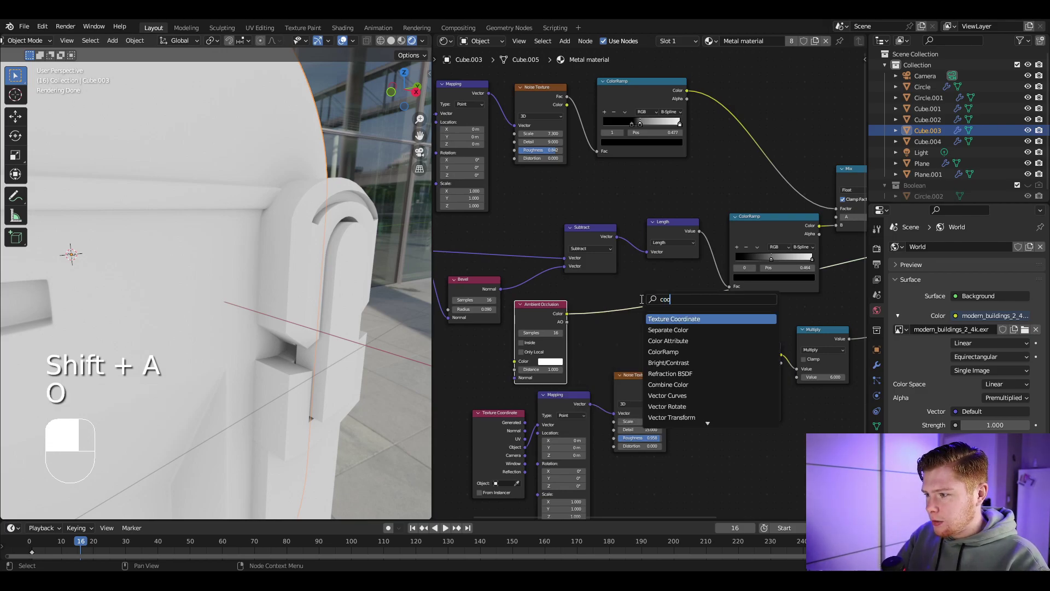
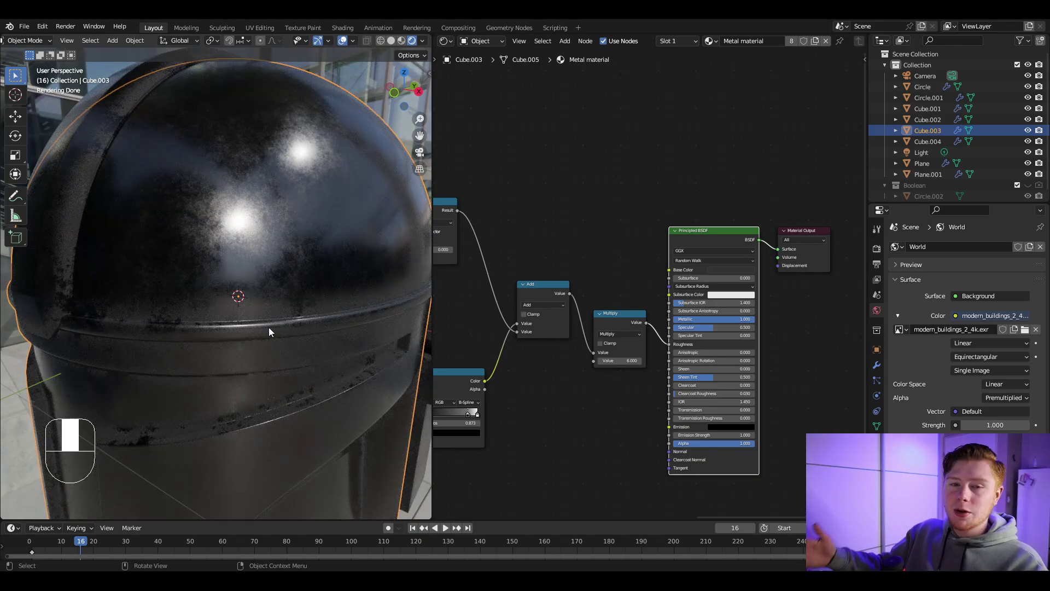
# Add a Mix Color node, copy the near-black base colour into A and set B to rust brown
pyautogui.press('shift+a')
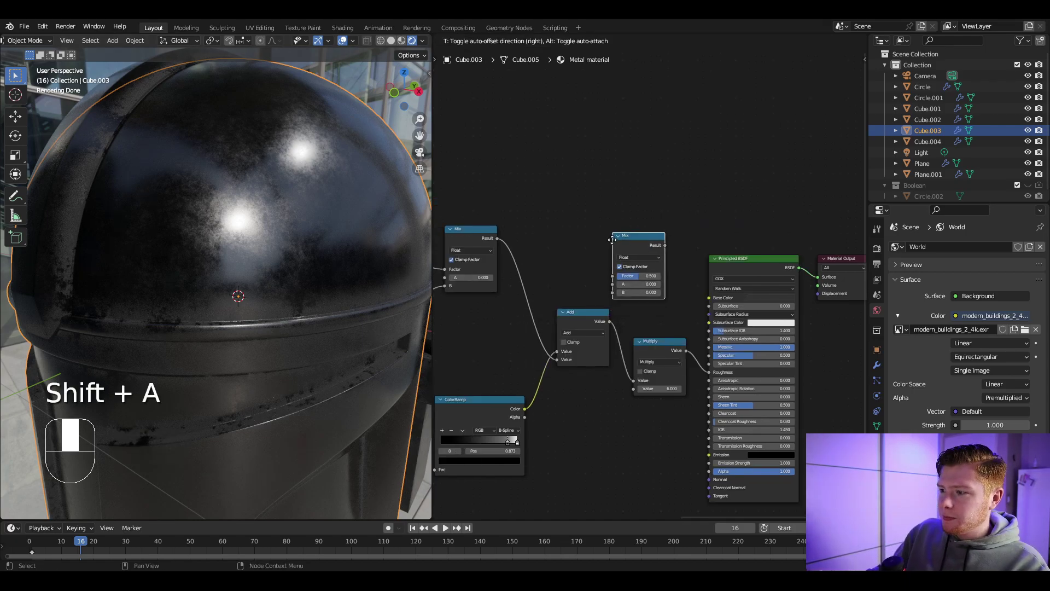
pyautogui.moveTo(665, 349); pyautogui.dragTo(624, 213)
pyautogui.moveTo(625, 214); pyautogui.dragTo(624, 226)
pyautogui.press('ctrl+c')
pyautogui.press('ctrl+v')
pyautogui.moveTo(624, 226); pyautogui.dragTo(634, 312)
pyautogui.click(634, 312)
# Plug the wear mask into the Mix Factor and its Result into Base Color
pyautogui.moveTo(635, 313); pyautogui.dragTo(543, 218)
pyautogui.moveTo(543, 217); pyautogui.dragTo(725, 271)
pyautogui.moveTo(725, 271); pyautogui.dragTo(589, 265)
pyautogui.click(590, 265)
pyautogui.moveTo(589, 266); pyautogui.dragTo(690, 341)
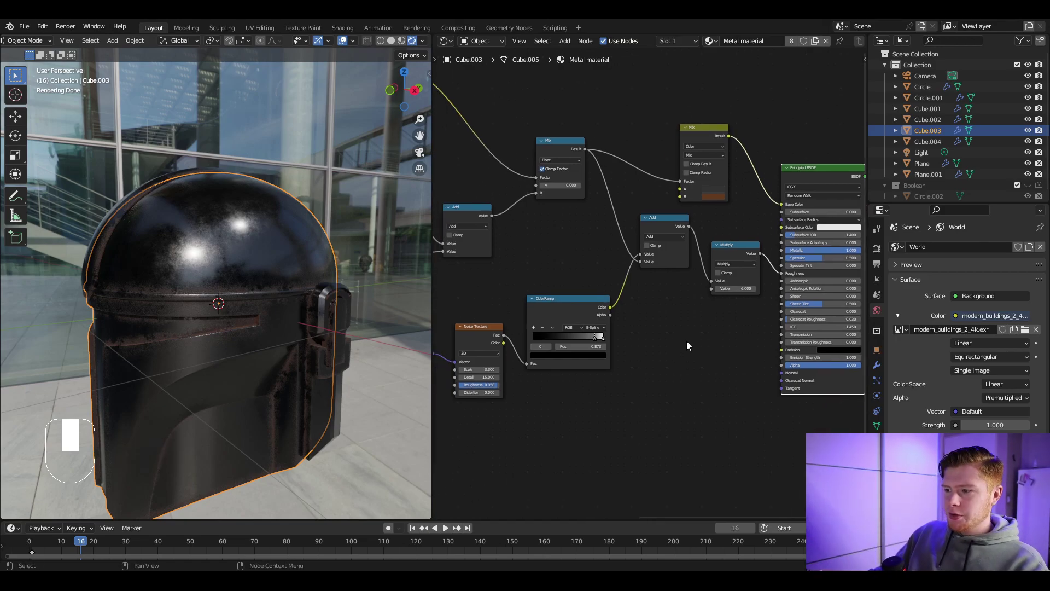
# Add a Voronoi Texture with a Linear ColorRamp on its Distance output as a scratch pattern
pyautogui.press('shift+a')
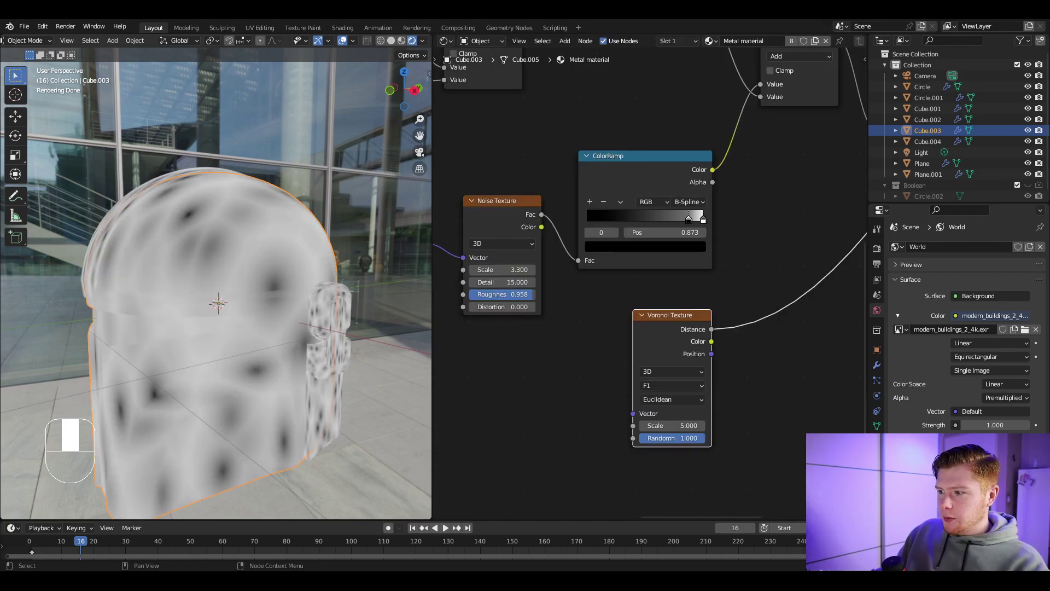
pyautogui.press('shift+a')
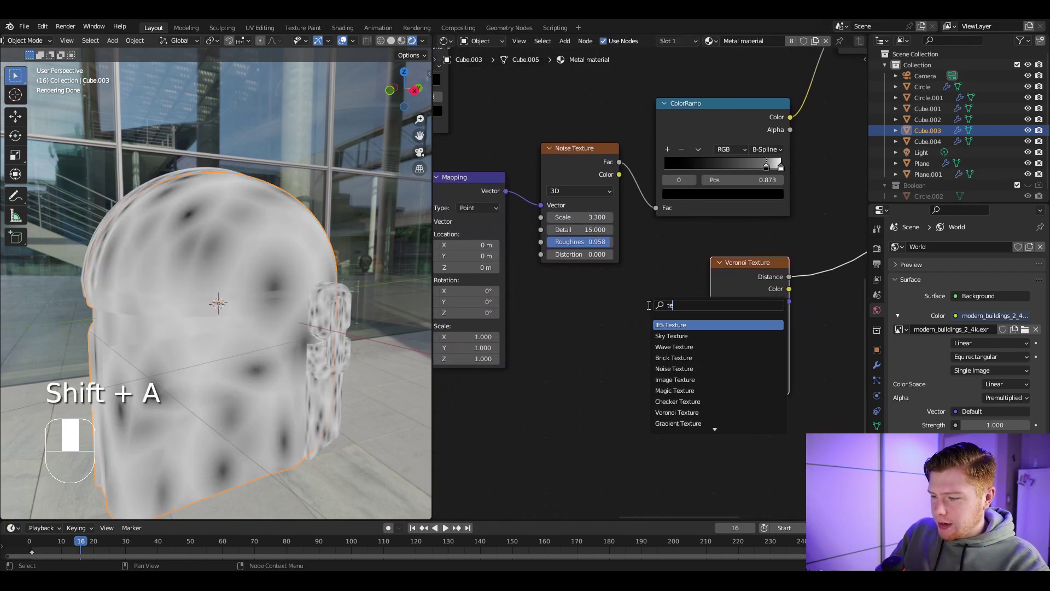
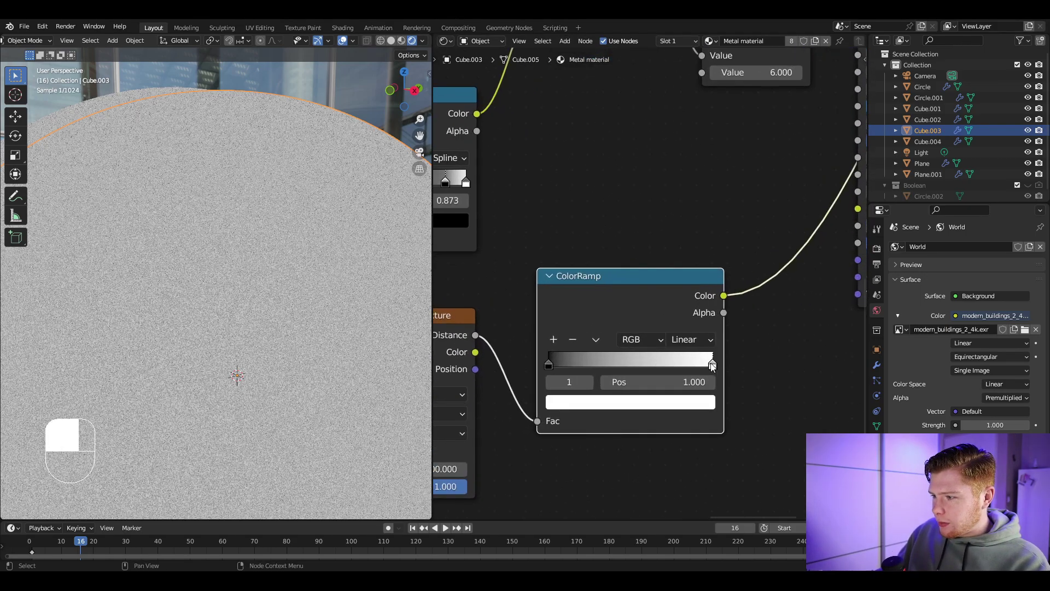
# Insert an Add node merging the Voronoi ColorRamp with the wear mask before the Multiply node
pyautogui.moveTo(700, 365); pyautogui.dragTo(571, 364)
pyautogui.moveTo(571, 364); pyautogui.dragTo(723, 249)
pyautogui.press('g')
pyautogui.middleClick(722, 249)
pyautogui.click(580, 186)
pyautogui.moveTo(581, 186); pyautogui.dragTo(673, 423)
# Duplicate the Add node into the roughness chain and adjust the Voronoi ramp stops for speckled scratches
pyautogui.press('shift+d')
pyautogui.moveTo(673, 424); pyautogui.dragTo(742, 301)
pyautogui.middleClick(720, 161)
pyautogui.moveTo(743, 301); pyautogui.dragTo(691, 198)
pyautogui.click(691, 198)
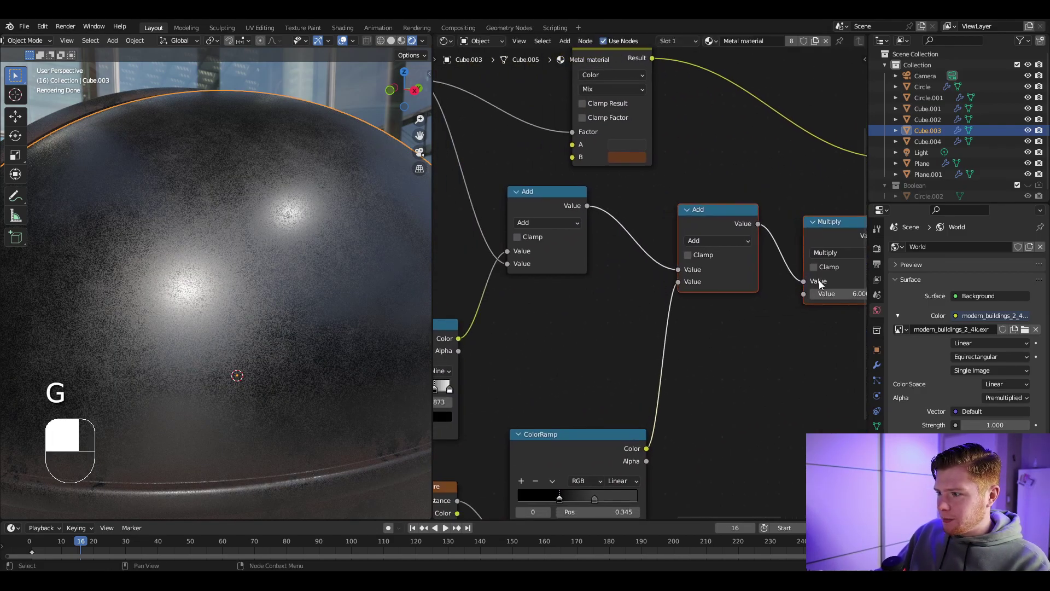
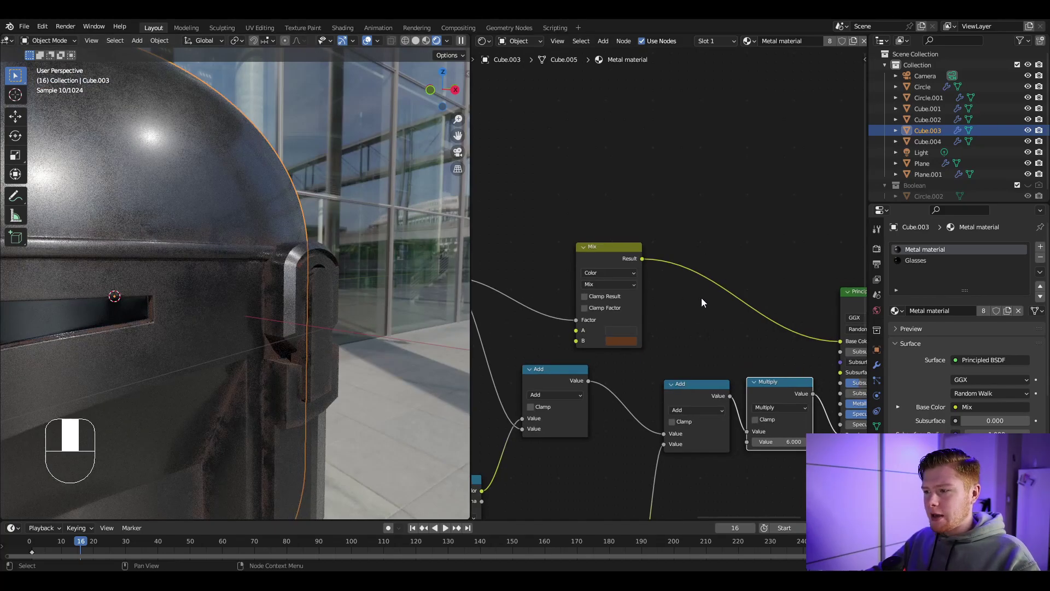
# Add an Ambient Occlusion node with a ColorRamp and raise its dark stop
pyautogui.press('shift+a')
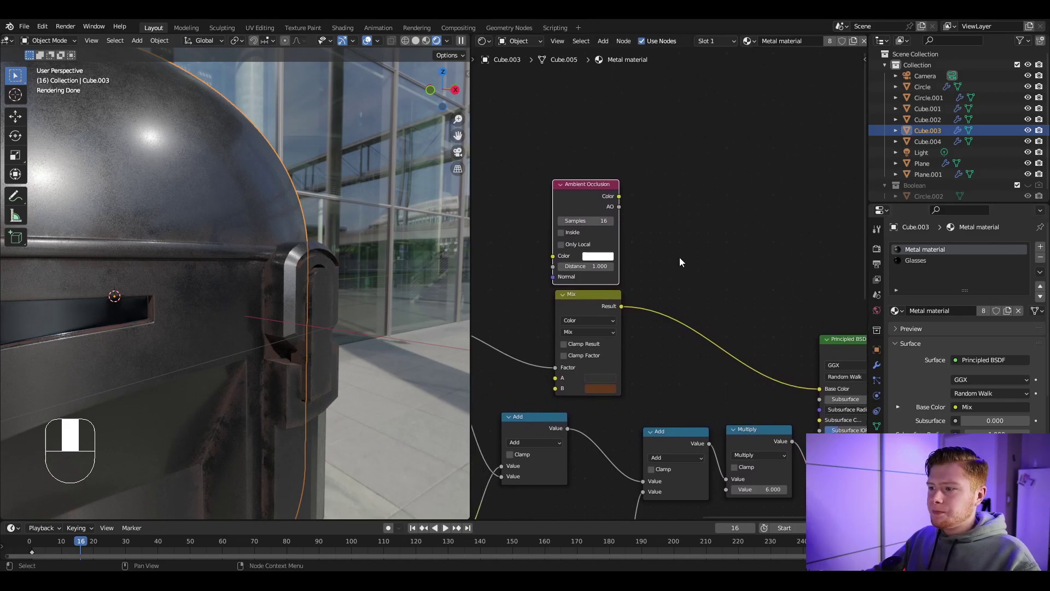
pyautogui.press('shift+a')
pyautogui.click(691, 209)
pyautogui.moveTo(691, 209); pyautogui.dragTo(664, 245)
# Wire the ramp through a second Mix node set to Multiply feeding Base Color
pyautogui.moveTo(664, 245); pyautogui.dragTo(585, 281)
pyautogui.moveTo(585, 280); pyautogui.dragTo(695, 308)
pyautogui.press('ctrl+z')
pyautogui.press('shift+d')
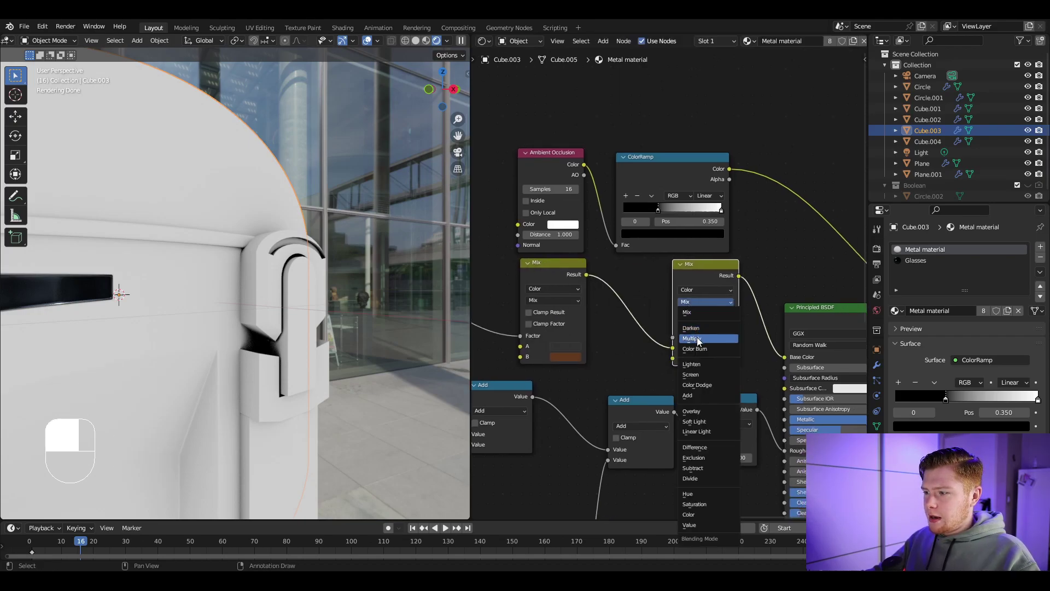